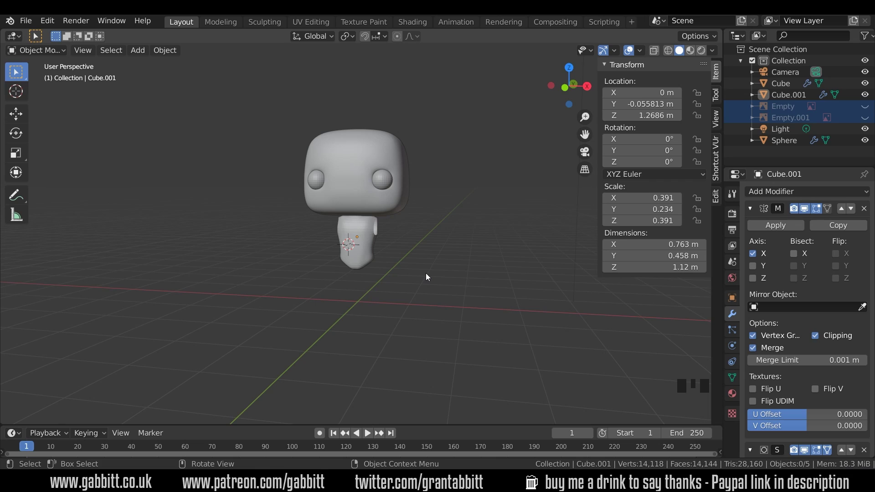
# Unhide the reference images, view from the front and select the Cube.001 torso.
pyautogui.press('alt+h')
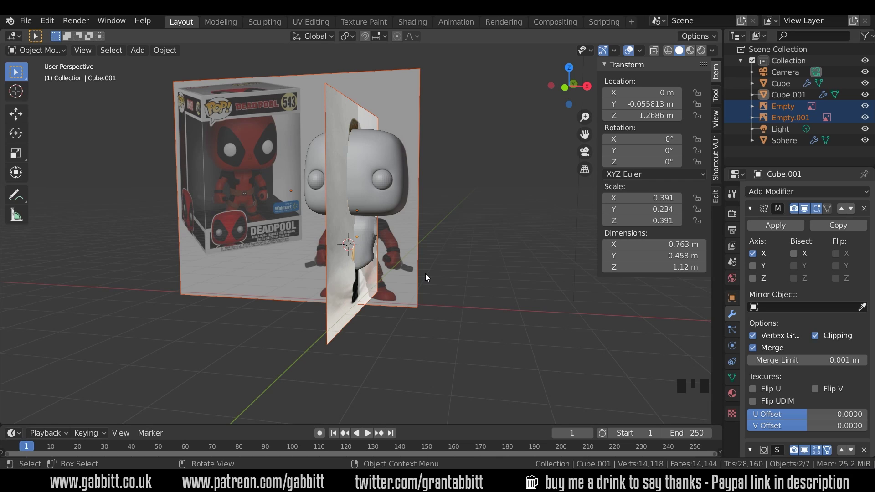
pyautogui.press('KP_1')
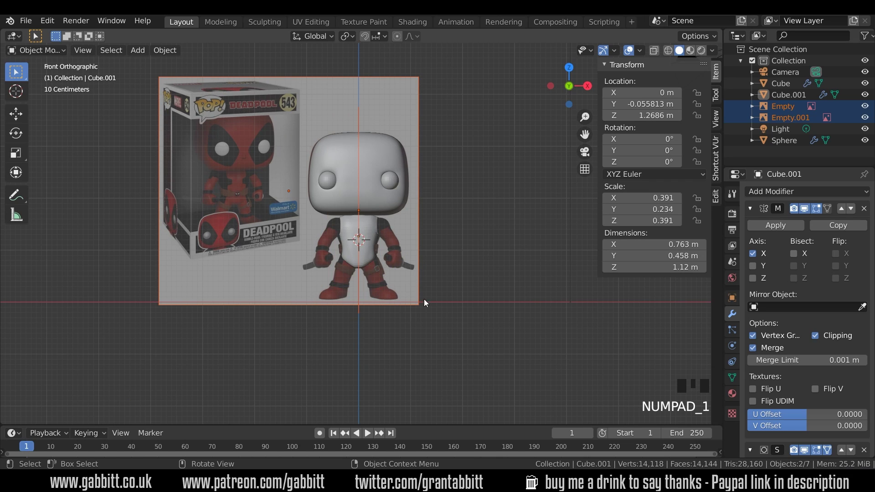
pyautogui.scroll(3)
pyautogui.moveTo(405, 314); pyautogui.dragTo(369, 291)
pyautogui.click(369, 290)
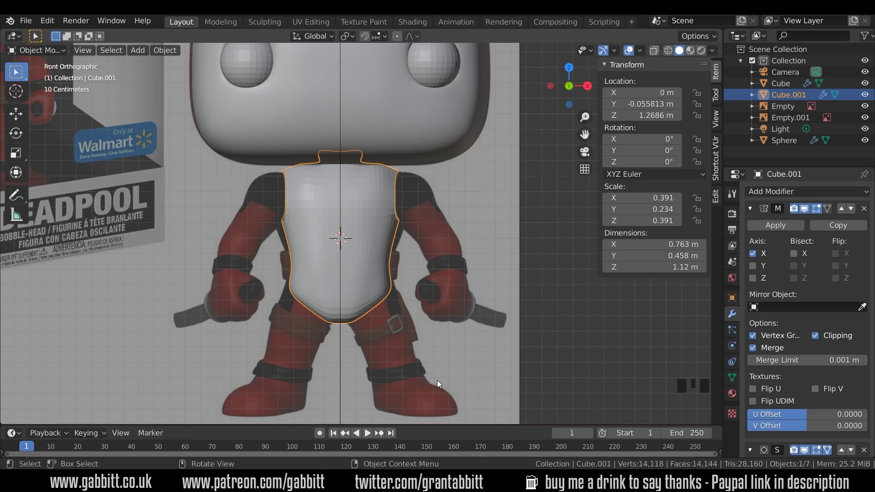
# Tilt and shift the torso's bottom faces into angled leg openings matching the reference.
pyautogui.press('Tab')
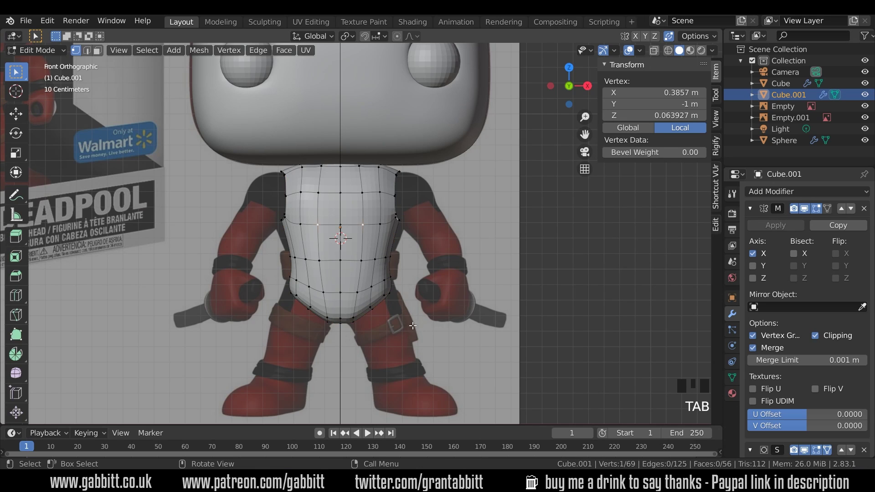
pyautogui.press('3')
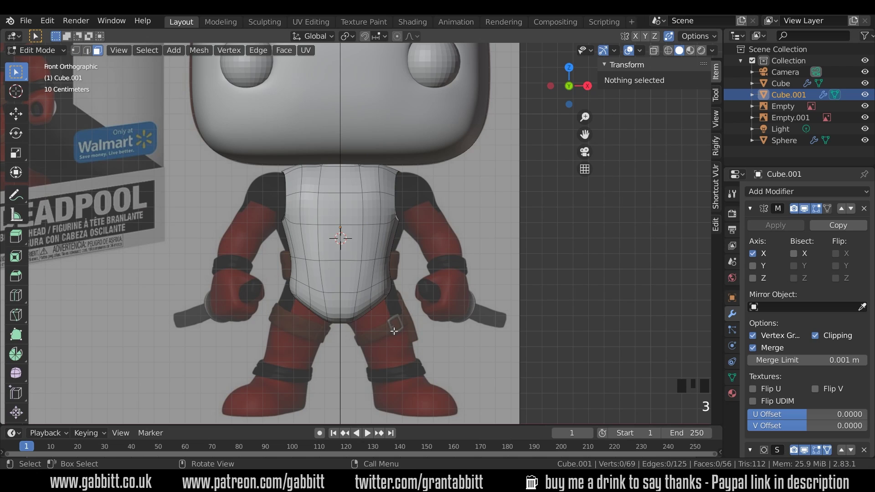
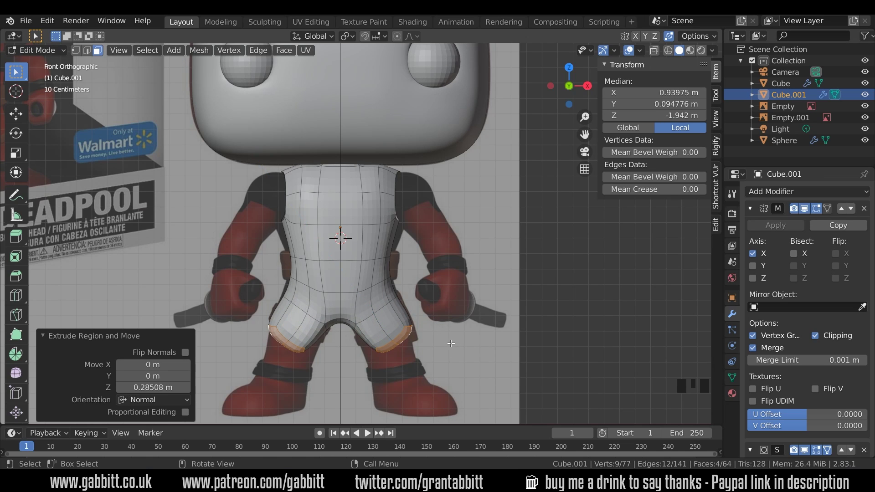
pyautogui.press('g')
pyautogui.press('r')
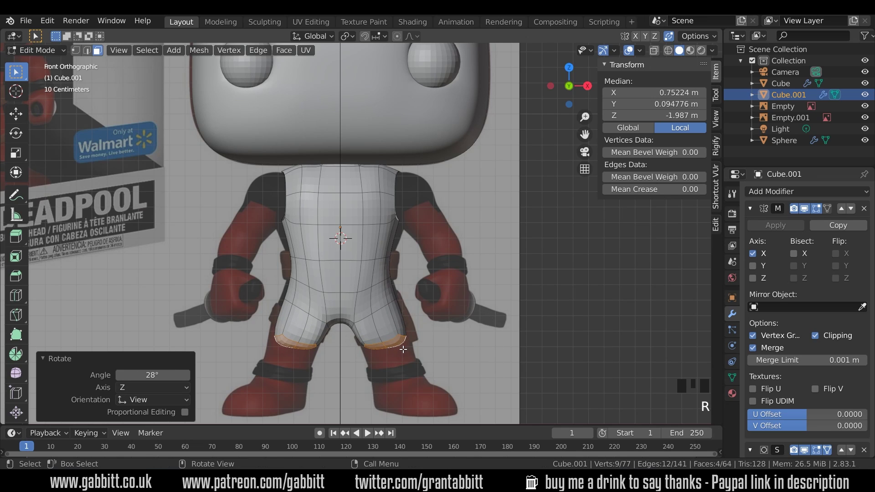
pyautogui.press('g')
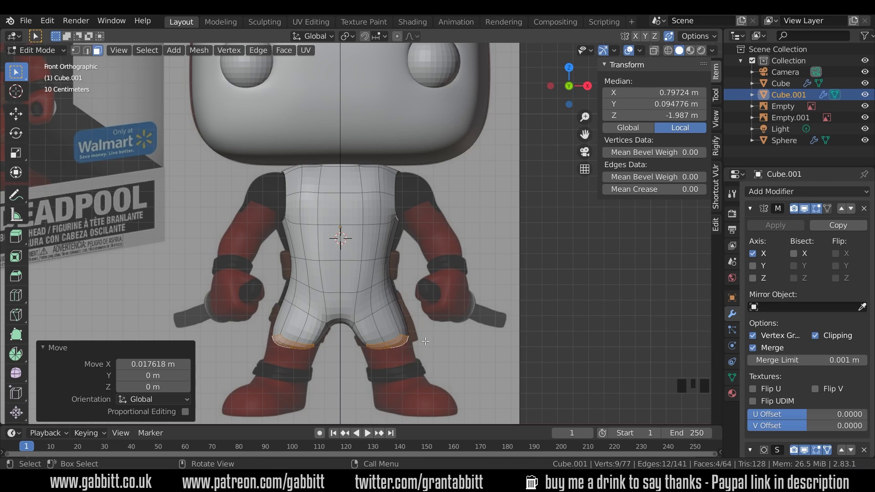
# Extrude the legs downward, flatten their ends level, and extrude again to the feet.
pyautogui.press('e')
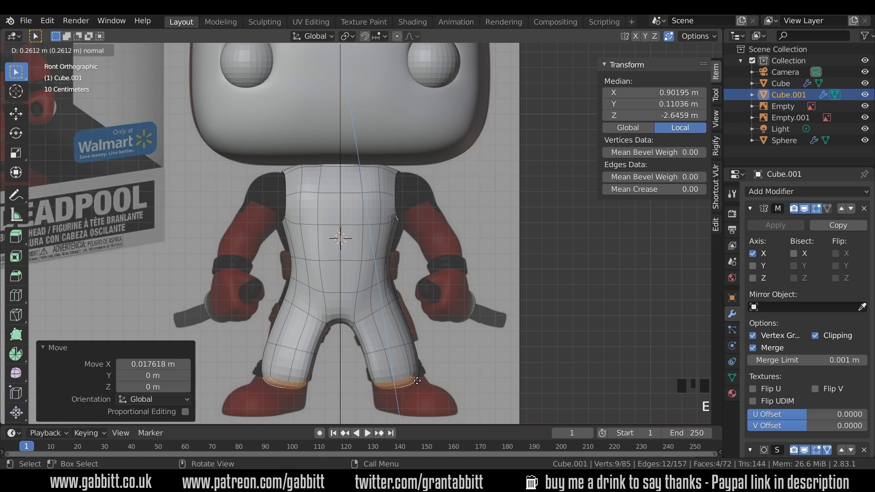
pyautogui.press('s')
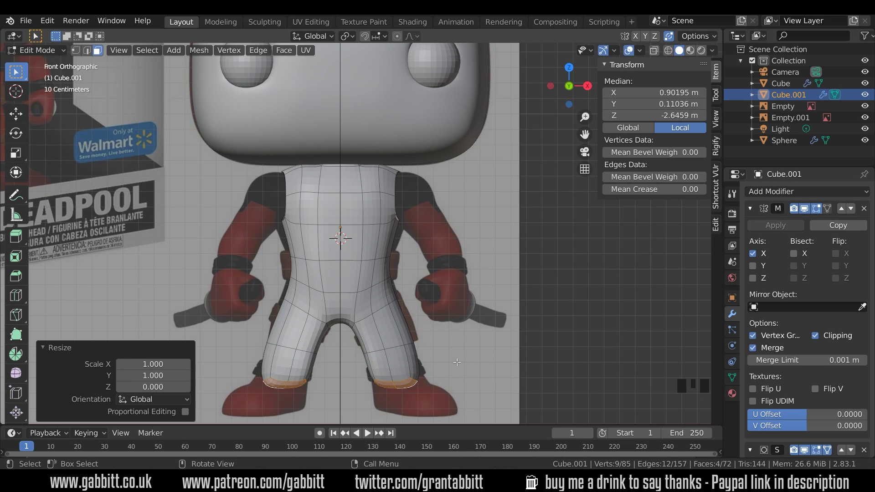
pyautogui.press('e')
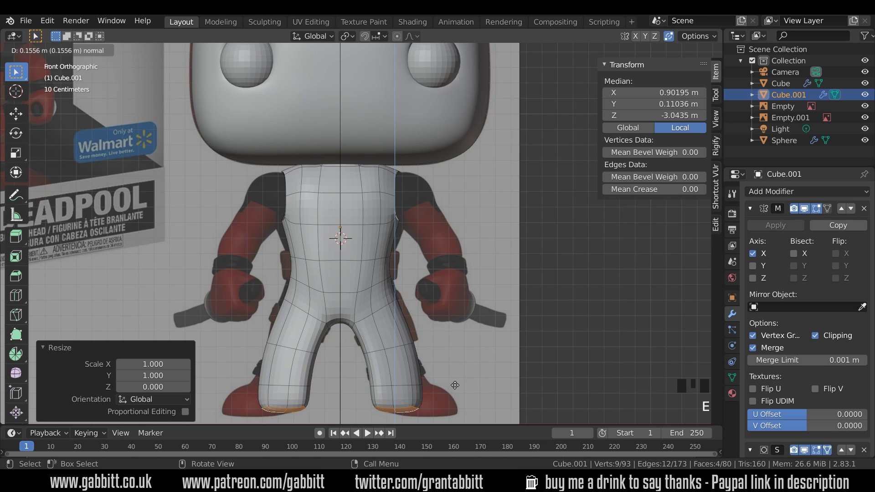
pyautogui.press('3')
pyautogui.click(407, 397)
pyautogui.click(384, 396)
pyautogui.press('KP_3')
pyautogui.press('e')
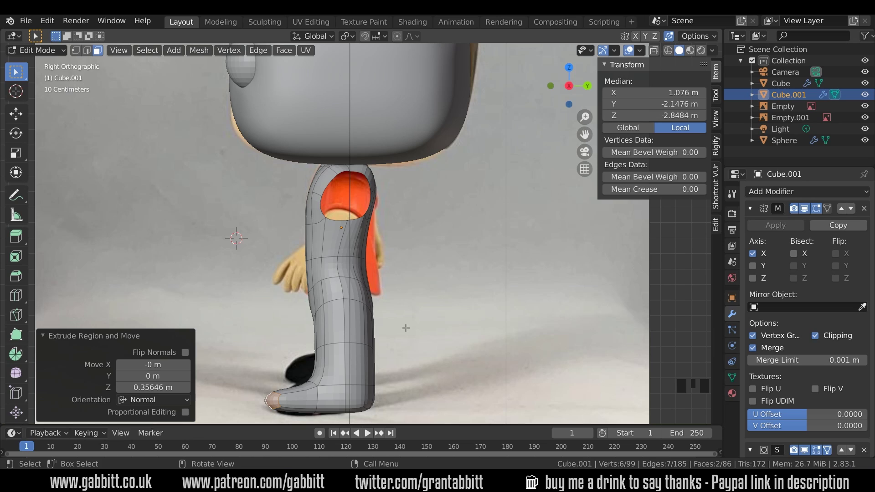
# Pull the calf faces and ankle edge loop back onto the side reference outline.
pyautogui.moveTo(657, 51); pyautogui.dragTo(354, 323)
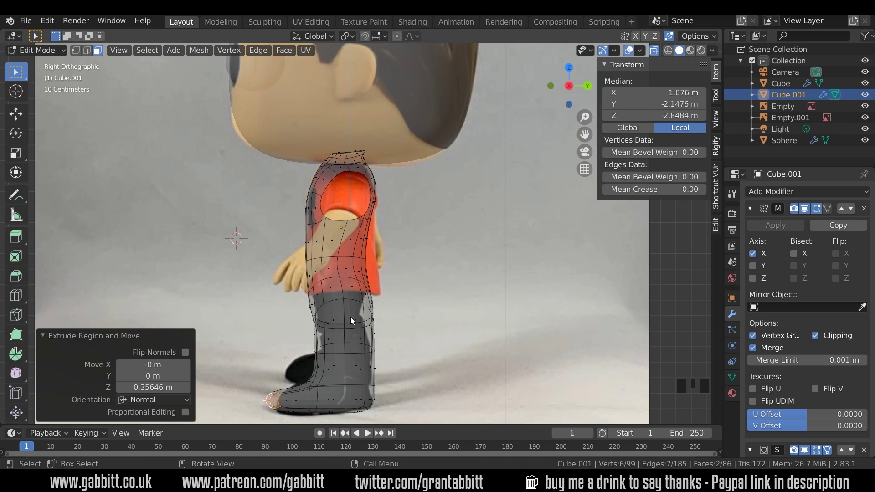
pyautogui.click(349, 321)
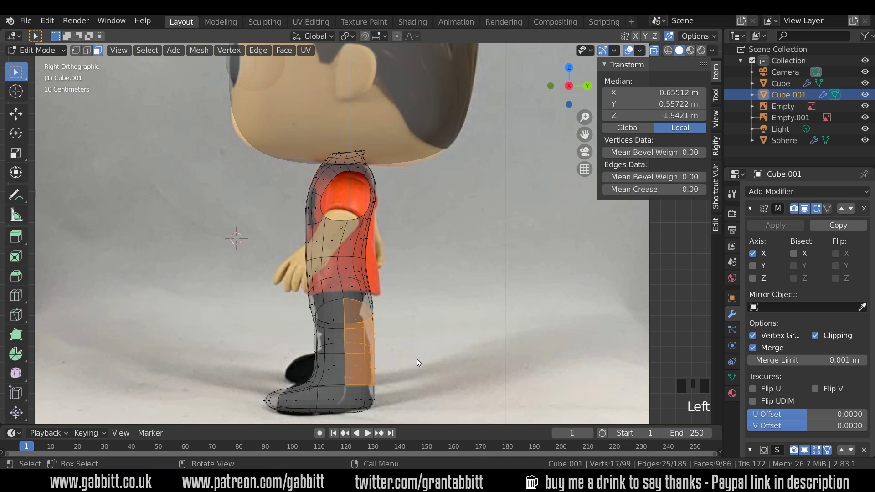
pyautogui.press('g')
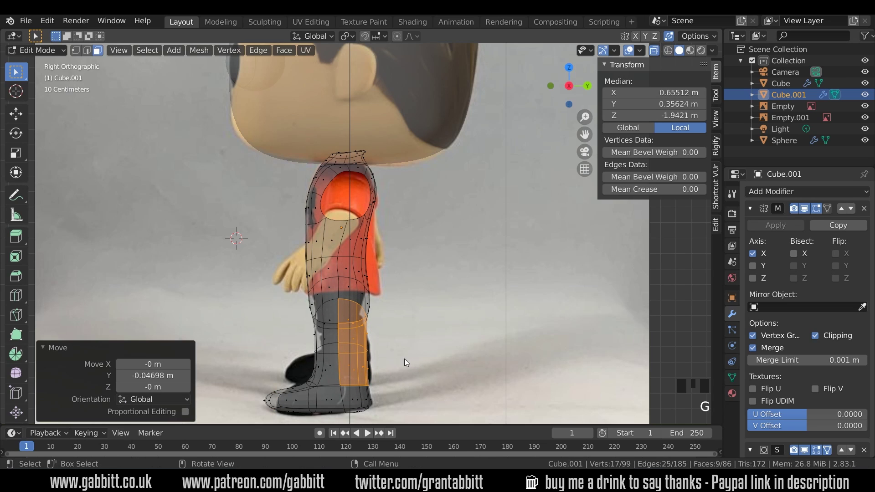
pyautogui.press('2')
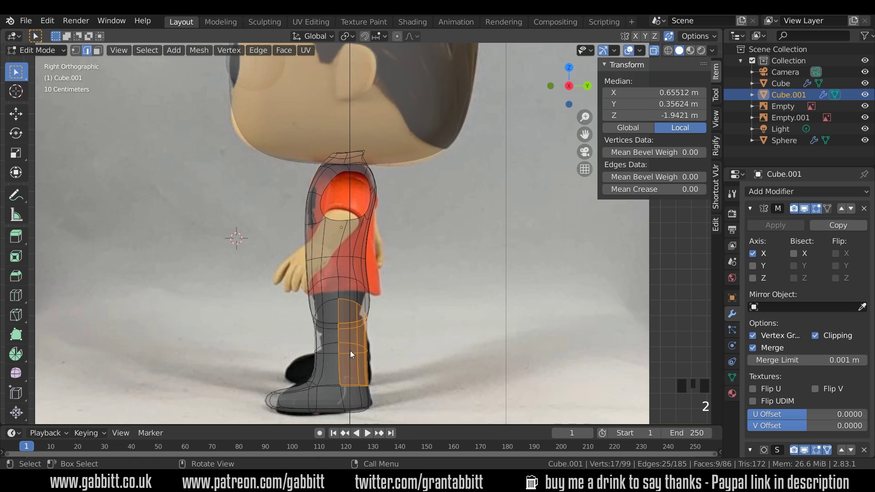
pyautogui.click(351, 354)
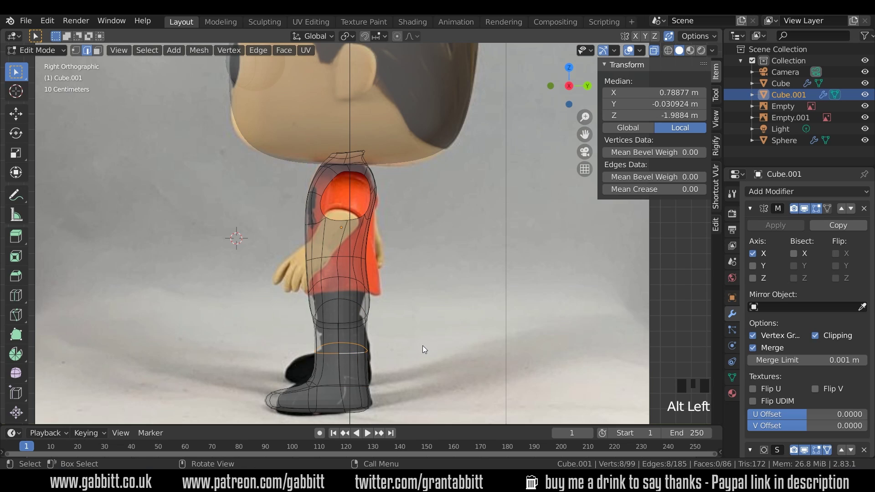
pyautogui.press('g')
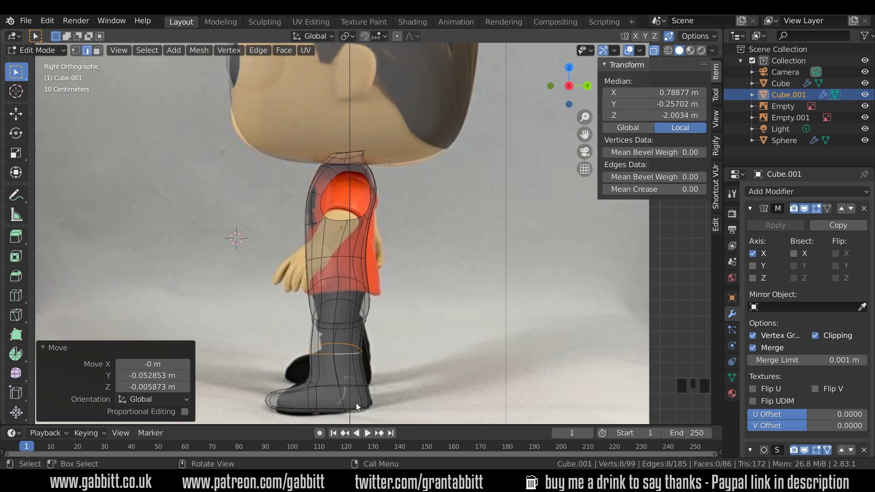
# Move individual leg outline points onto the calf silhouette of the reference.
pyautogui.click(313, 385)
pyautogui.click(315, 385)
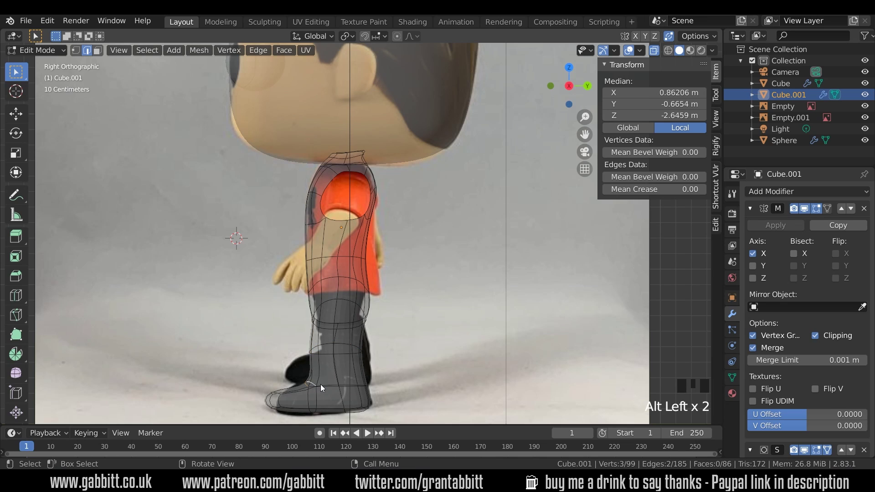
pyautogui.press('g')
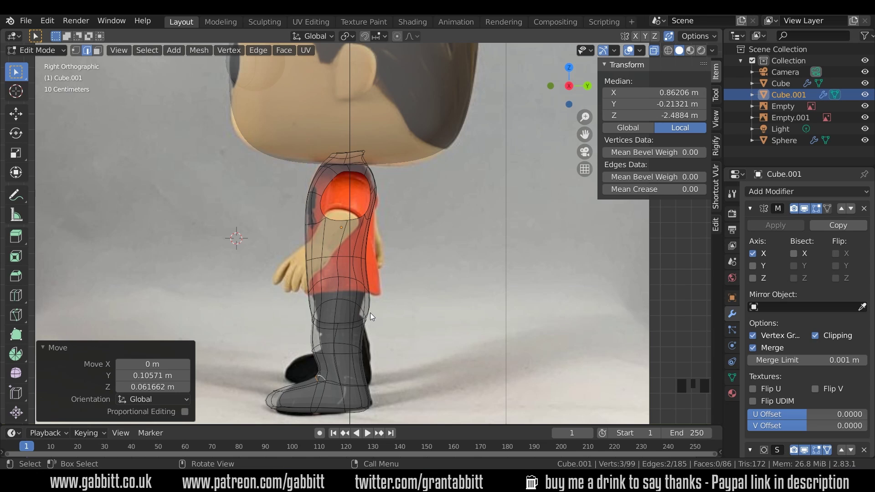
pyautogui.click(344, 329)
pyautogui.moveTo(366, 320); pyautogui.dragTo(372, 303)
pyautogui.click(372, 303)
pyautogui.moveTo(434, 319); pyautogui.dragTo(354, 312)
# Select further points along the foot and leg outline for adjustment.
pyautogui.click(354, 312)
pyautogui.click(363, 319)
pyautogui.click(351, 311)
pyautogui.click(364, 318)
# Adjust the hip vertices and check the leg shape from the side orthographic view.
pyautogui.press('g')
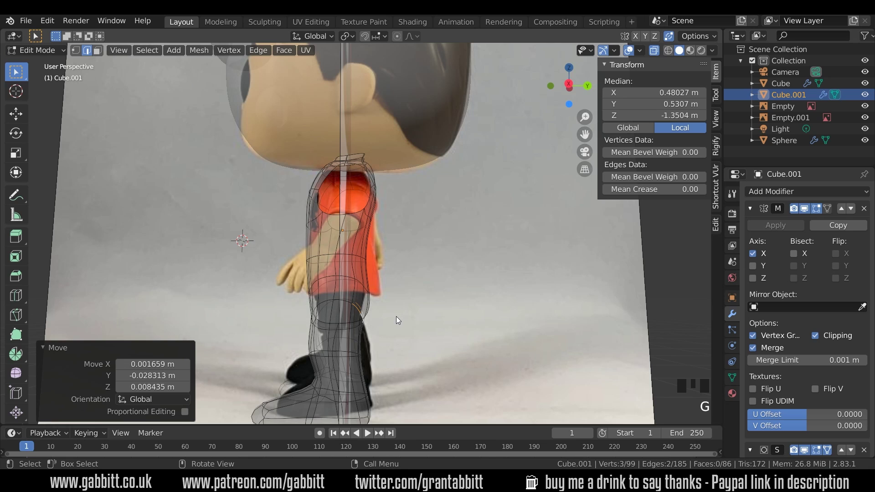
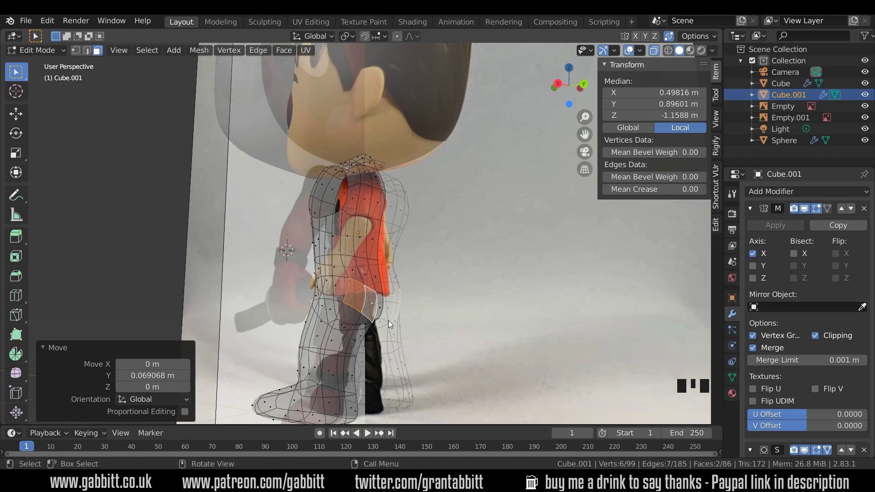
pyautogui.press('g')
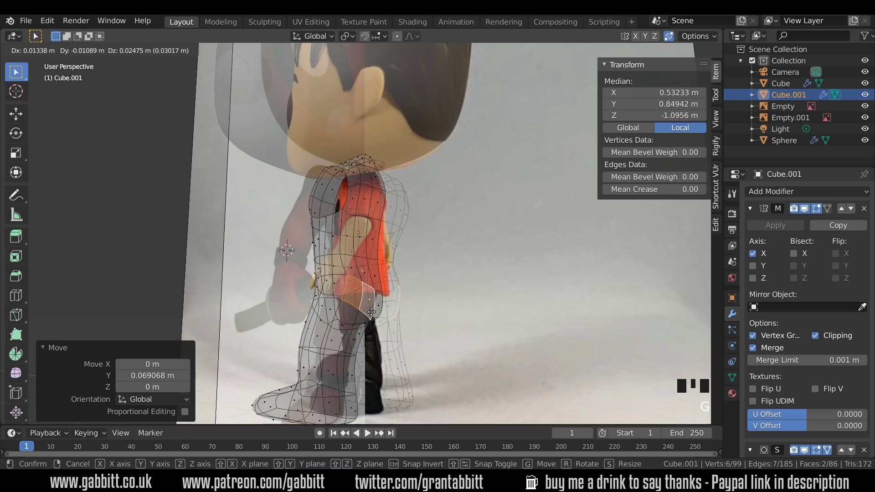
pyautogui.moveTo(397, 346); pyautogui.dragTo(427, 339)
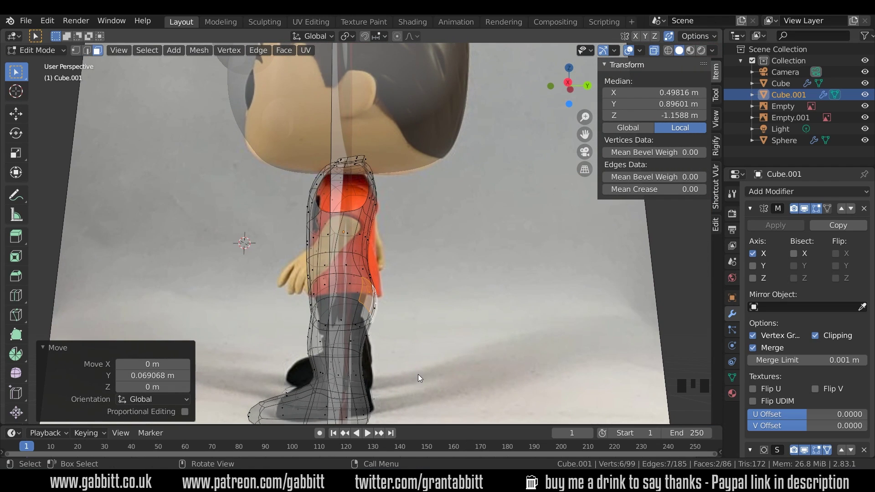
pyautogui.press('KP_3')
# Flatten the foot sole by scaling it along height, then move the knee vertices onto the outline.
pyautogui.click(267, 393)
pyautogui.press('g')
pyautogui.click(273, 408)
pyautogui.press('s')
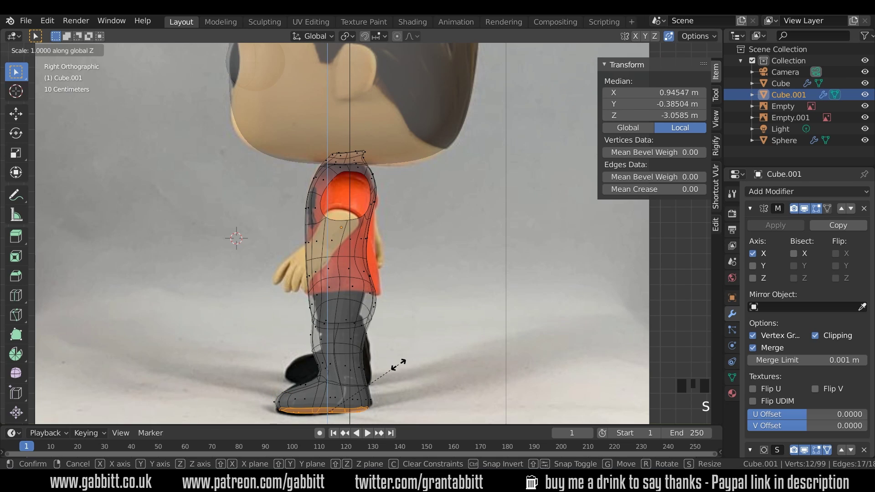
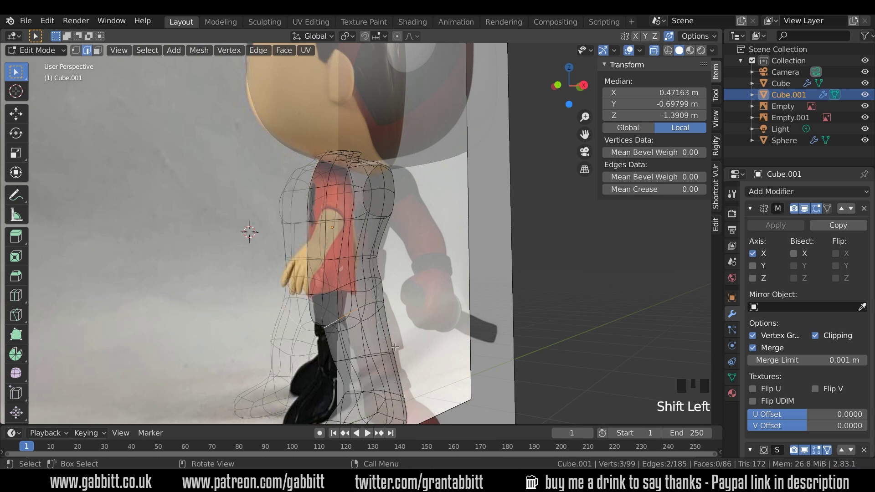
pyautogui.press('KP_3')
pyautogui.press('g')
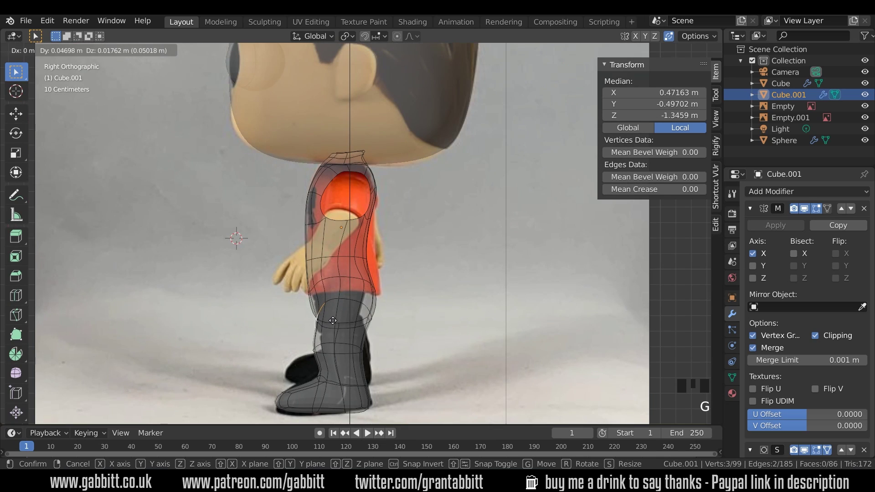
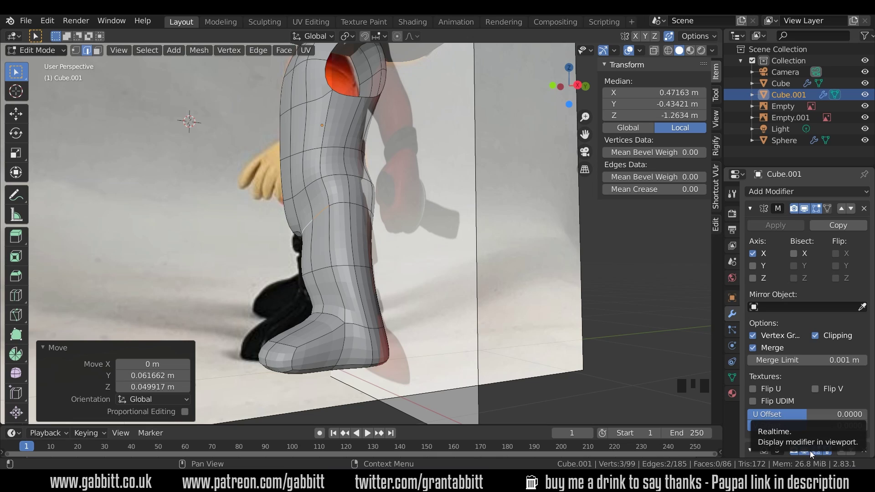
# Add a Subdivision Surface modifier to the leg mesh below the mirror.
pyautogui.scroll(3)
pyautogui.click(788, 230)
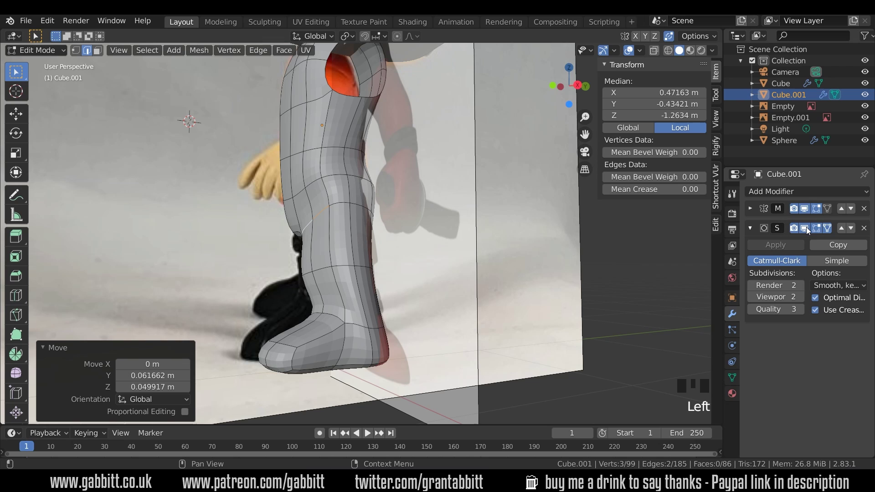
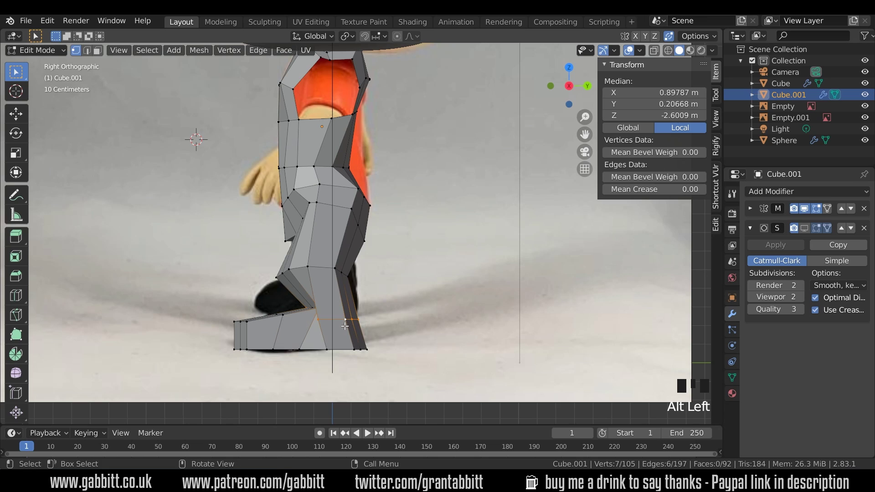
# Scale and raise the heel edge up the boot, then pick lower-leg and shin geometry to refine.
pyautogui.press('s')
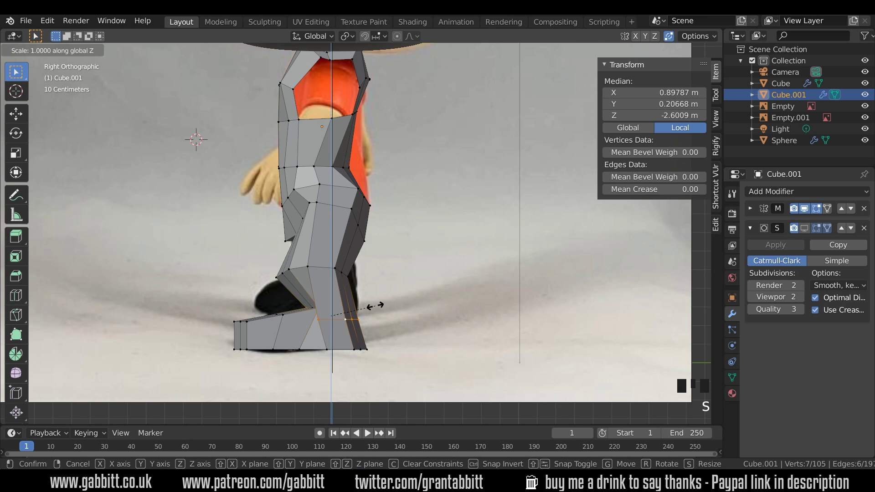
pyautogui.press('g')
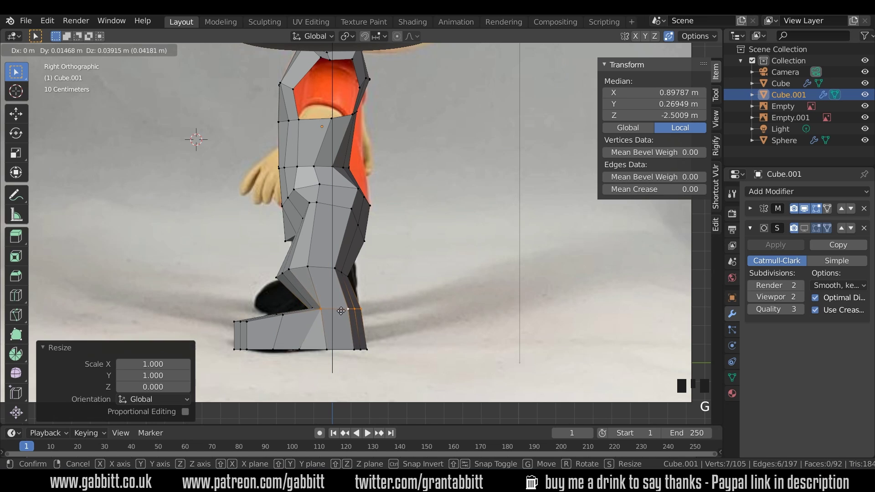
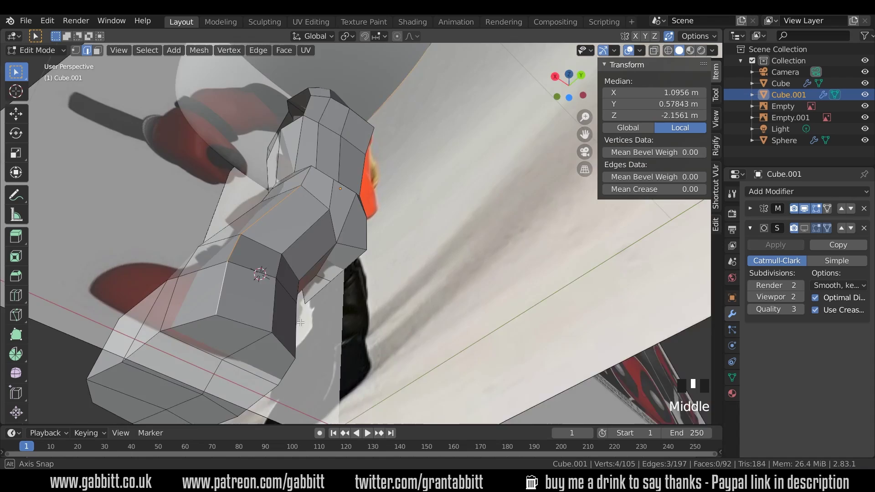
pyautogui.click(388, 265)
pyautogui.moveTo(380, 256); pyautogui.dragTo(400, 228)
pyautogui.click(400, 228)
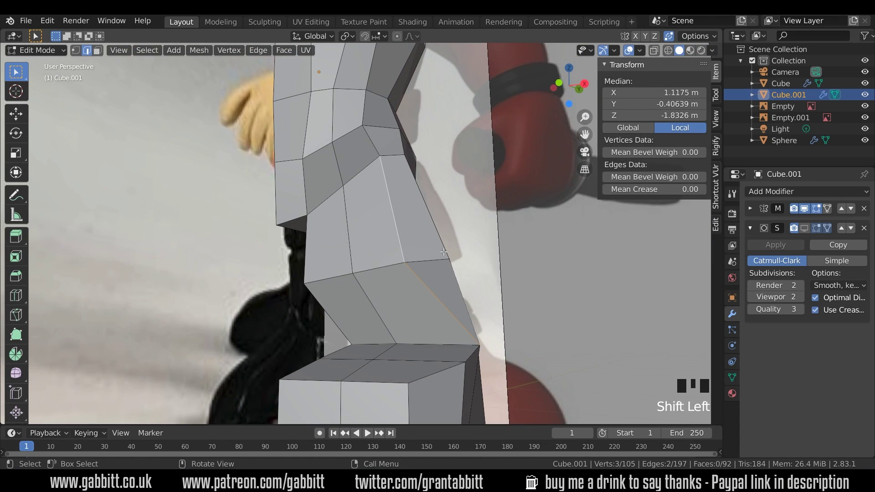
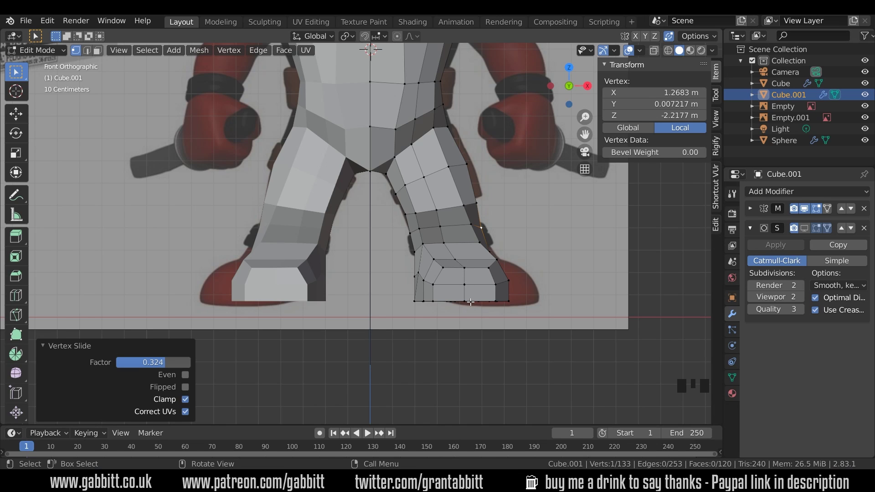
# Select the outer hip vertices and move them outward to the front silhouette.
pyautogui.click(658, 50)
pyautogui.press('g')
pyautogui.click(449, 128)
pyautogui.press('g')
pyautogui.click(445, 110)
pyautogui.press('g')
pyautogui.moveTo(464, 110); pyautogui.dragTo(423, 88)
pyautogui.moveTo(423, 87); pyautogui.dragTo(434, 96)
pyautogui.press('g')
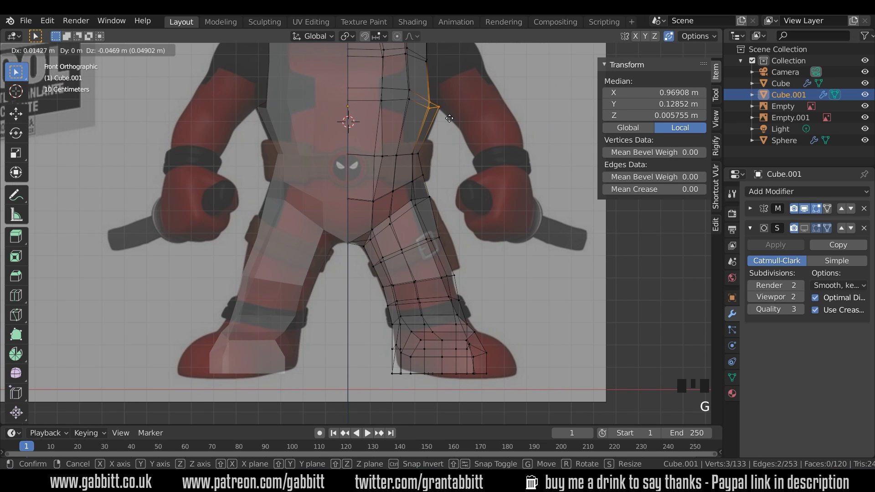
# Nudge the vertices down the hip side and outer thigh onto the figure's outline.
pyautogui.click(412, 151)
pyautogui.press('g')
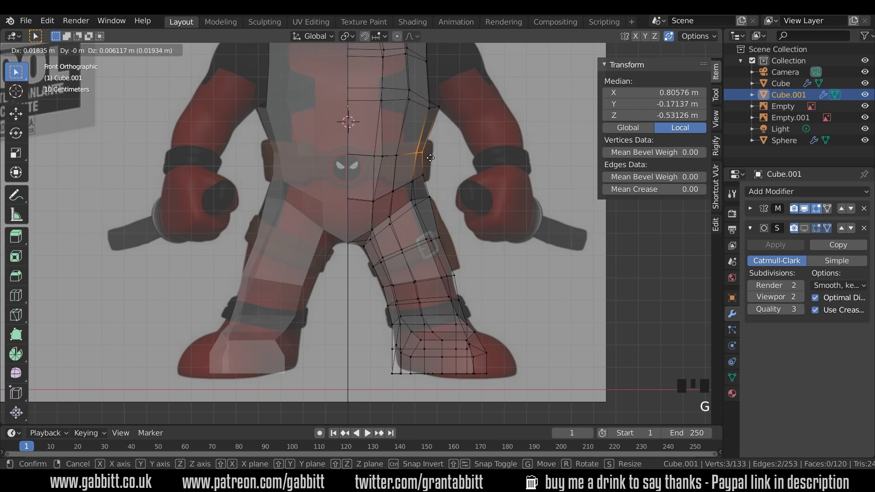
pyautogui.click(426, 178)
pyautogui.press('g')
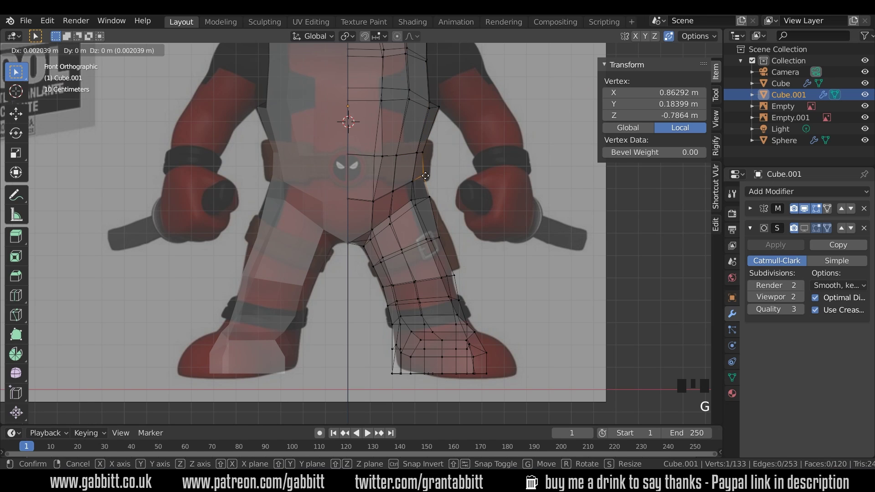
pyautogui.click(442, 240)
pyautogui.press('g')
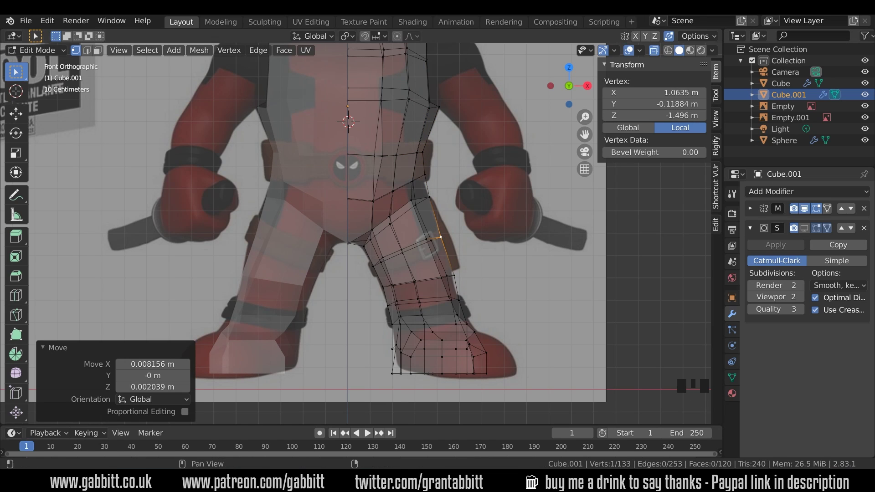
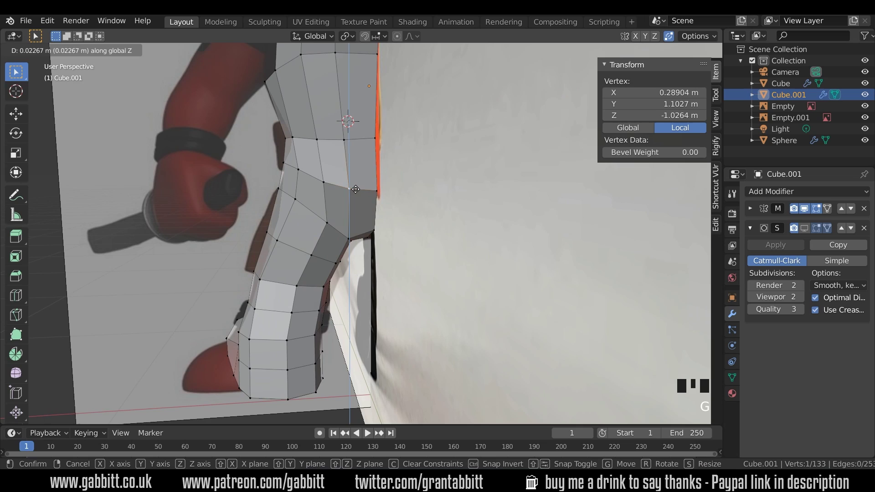
# Move the knee vertices into a smoother bend against the side reference.
pyautogui.click(329, 219)
pyautogui.press('g')
pyautogui.click(326, 177)
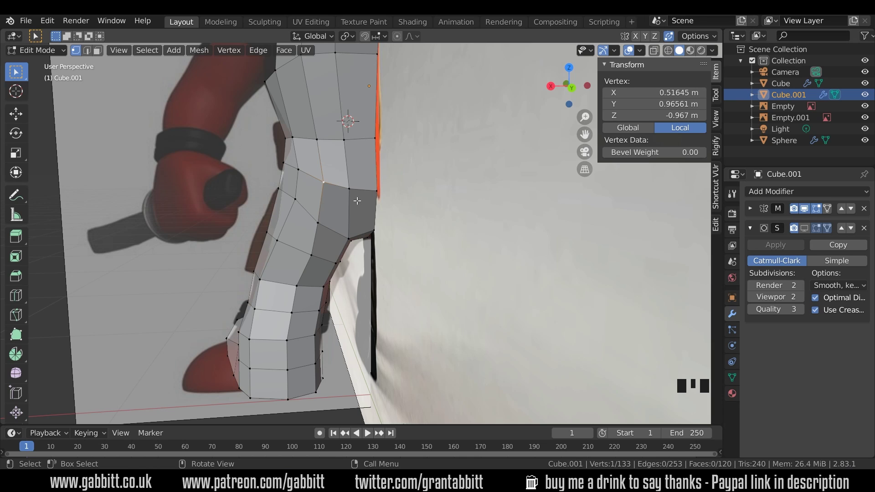
pyautogui.press('g')
pyautogui.moveTo(490, 227); pyautogui.dragTo(519, 228)
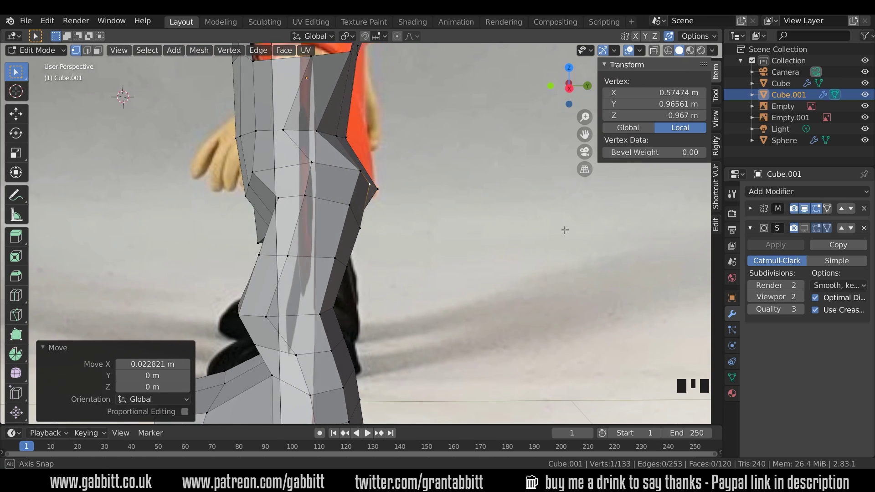
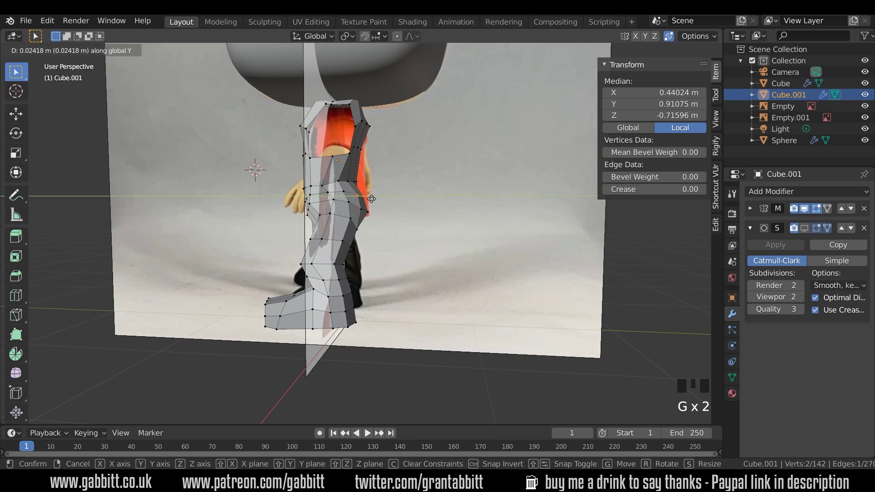
# Shift the upper thigh edges onto the outline and slide a vertex along the leg edge.
pyautogui.middleClick(384, 212)
pyautogui.click(355, 202)
pyautogui.press('g')
pyautogui.click(341, 196)
pyautogui.press('g')
pyautogui.moveTo(348, 213); pyautogui.dragTo(326, 204)
pyautogui.click(326, 204)
pyautogui.click(318, 210)
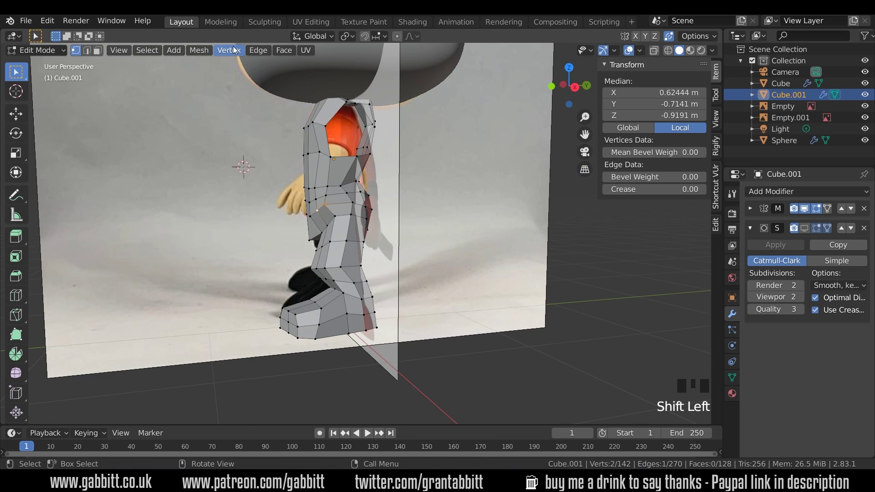
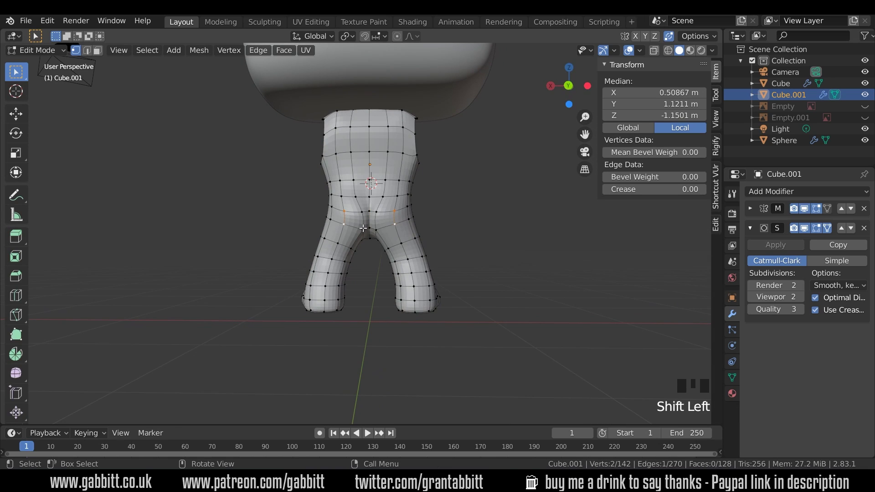
# Widen the crotch vertices sideways and circle-select the inner leg vertices.
pyautogui.press('g')
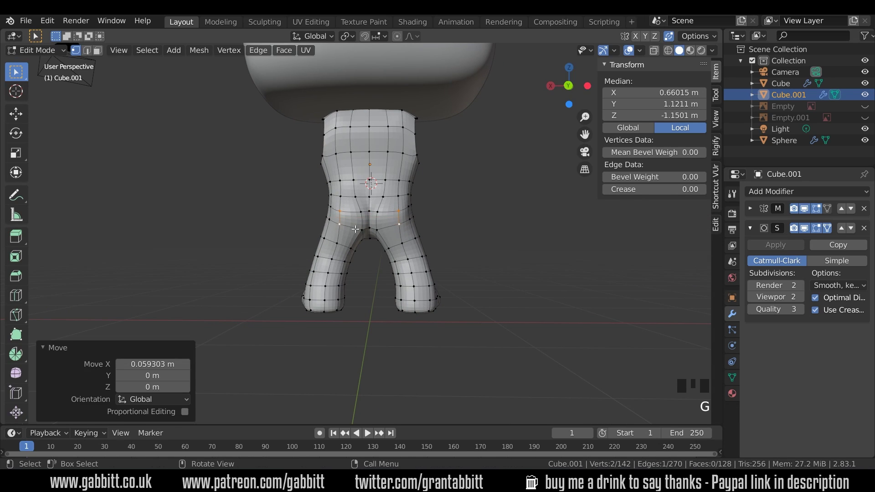
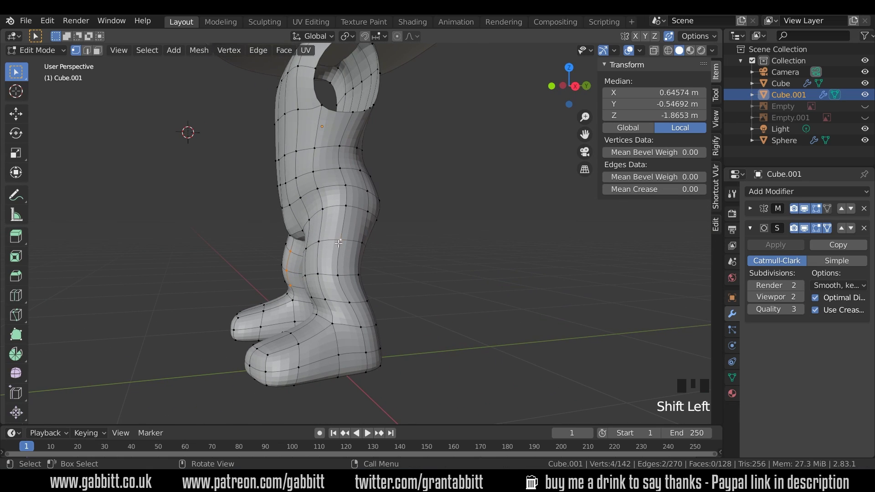
pyautogui.press('alt+a')
pyautogui.press('c')
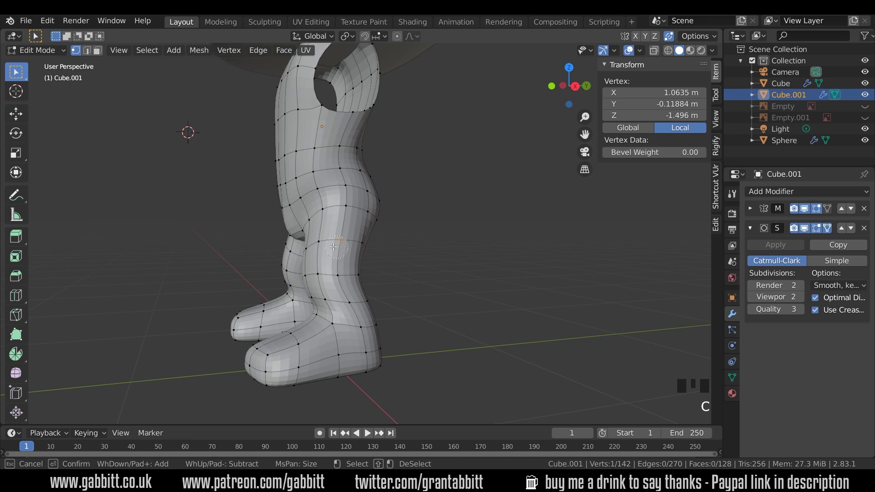
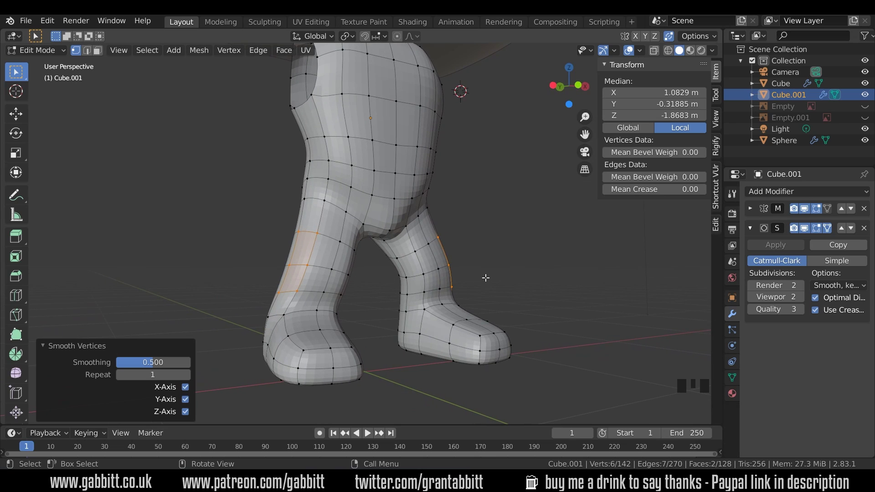
pyautogui.press('alt+a')
pyautogui.press('c')
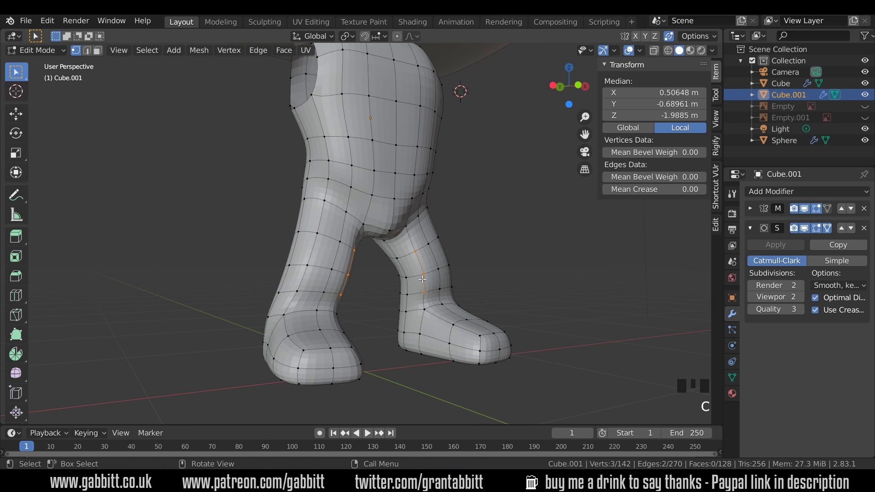
# Smooth the selected inner leg vertices and return to Object Mode to view the legs.
pyautogui.moveTo(231, 49); pyautogui.dragTo(250, 183)
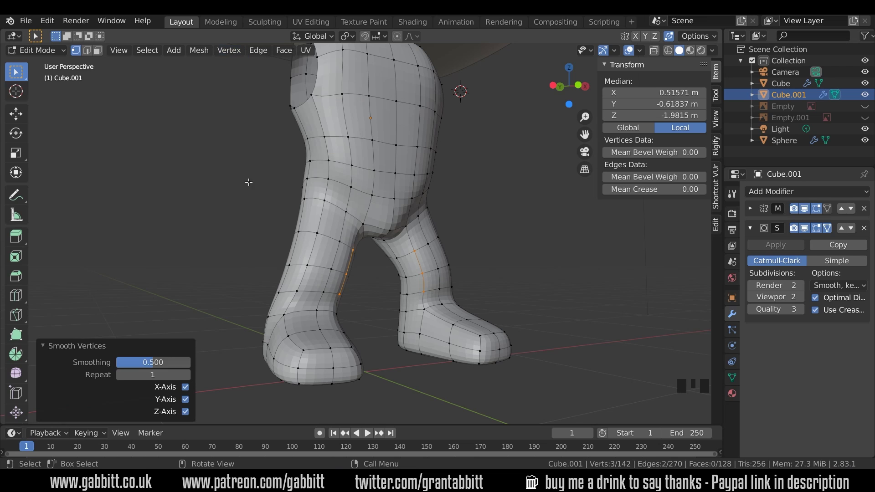
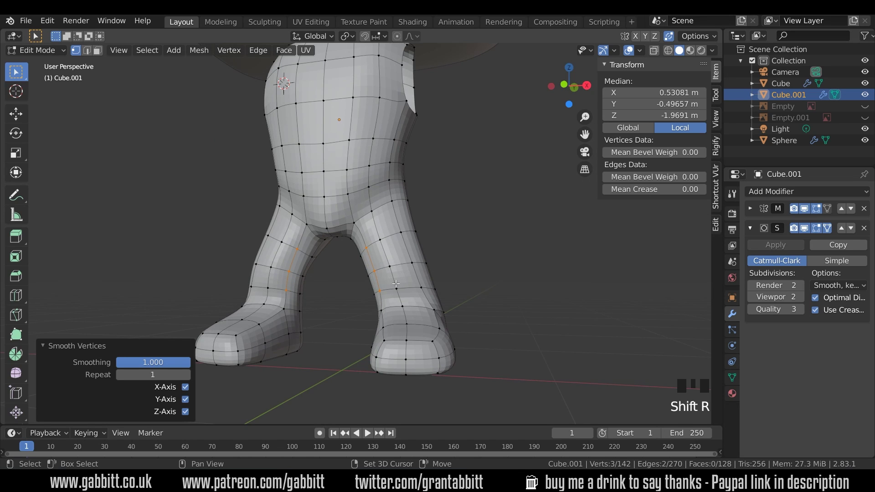
pyautogui.moveTo(395, 284); pyautogui.dragTo(410, 286)
pyautogui.press('Tab')
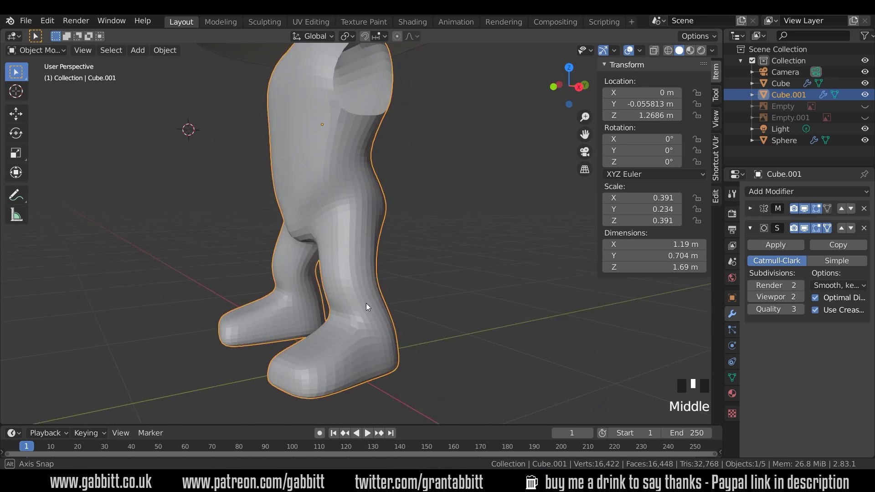
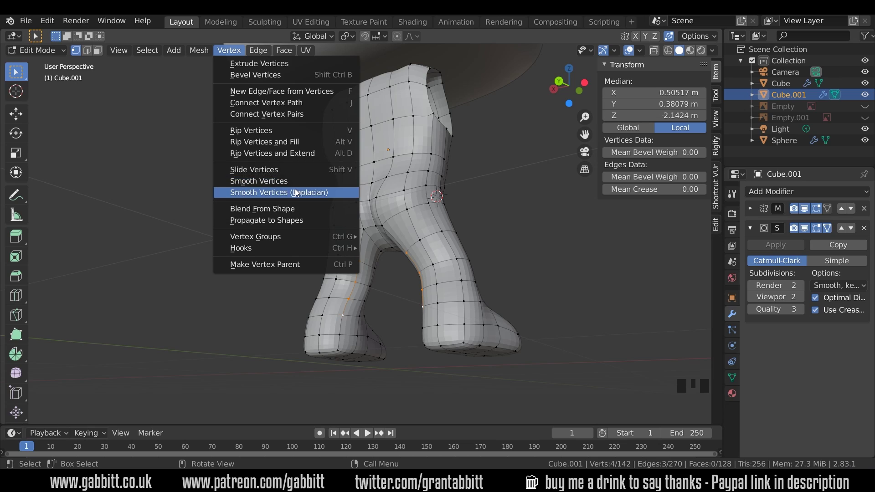
# Apply the Quick Favorites Smooth Vertices and insert an edge loop around the upper legs.
pyautogui.press('q')
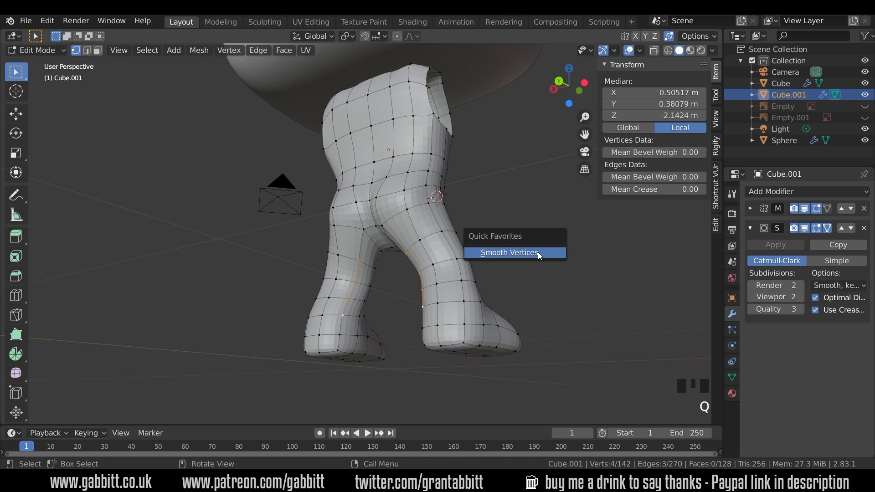
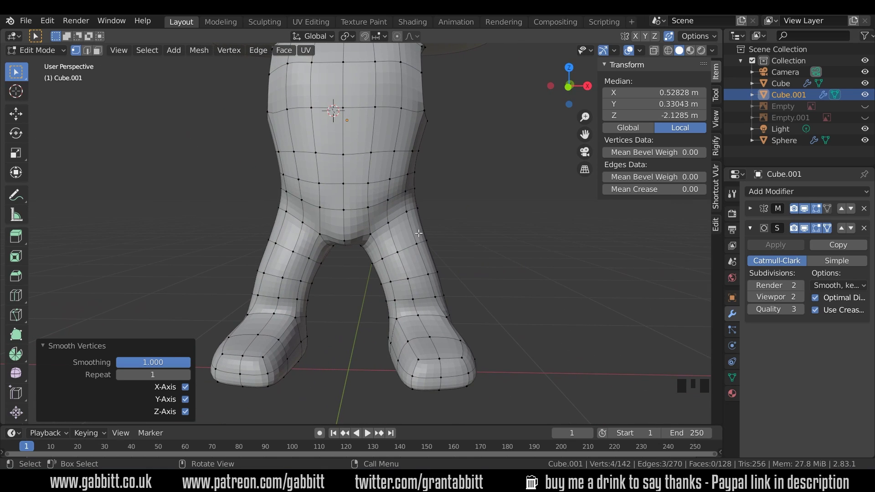
pyautogui.press('ctrl+r')
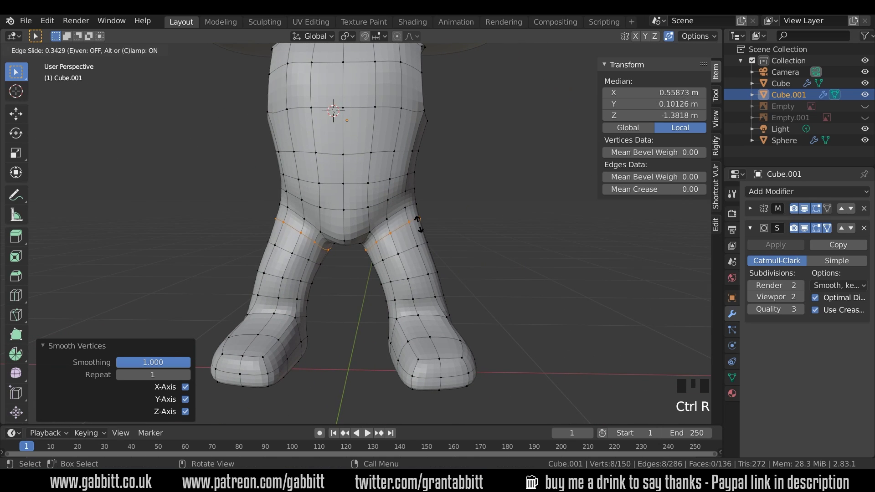
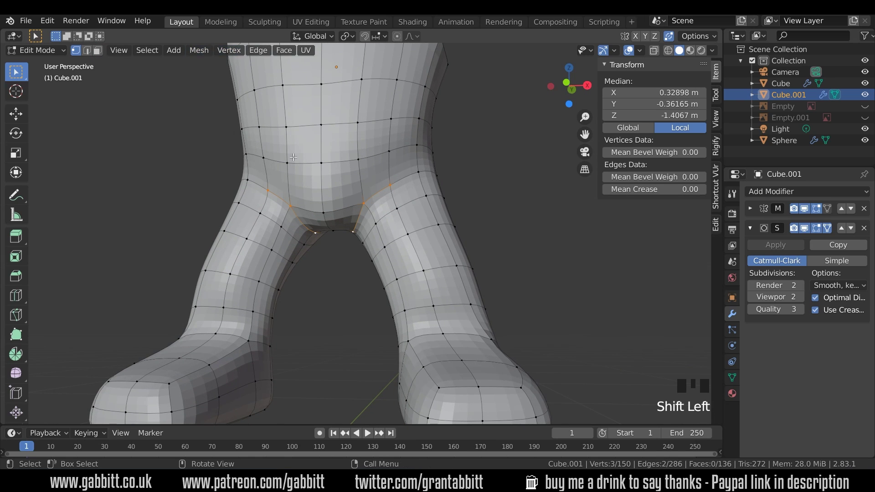
# Smooth the selected crotch vertices, then grab hip vertices to nudge them along Y.
pyautogui.press('q')
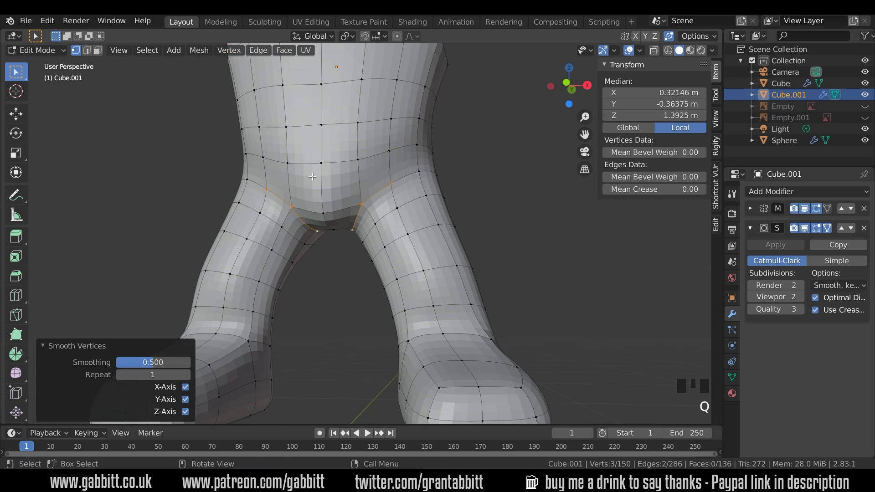
pyautogui.middleClick(401, 205)
pyautogui.press('Tab')
pyautogui.scroll(-3)
pyautogui.moveTo(472, 259); pyautogui.dragTo(455, 272)
pyautogui.press('Tab')
pyautogui.moveTo(401, 265); pyautogui.dragTo(338, 234)
pyautogui.click(338, 234)
pyautogui.press('g')
# Toggle in and out of editing while orbiting, then select a single hip vertex to adjust.
pyautogui.press('Tab')
pyautogui.moveTo(390, 253); pyautogui.dragTo(441, 254)
pyautogui.scroll(-3)
pyautogui.moveTo(432, 261); pyautogui.dragTo(386, 251)
pyautogui.scroll(3)
pyautogui.press('Tab')
pyautogui.moveTo(372, 239); pyautogui.dragTo(348, 230)
pyautogui.click(348, 231)
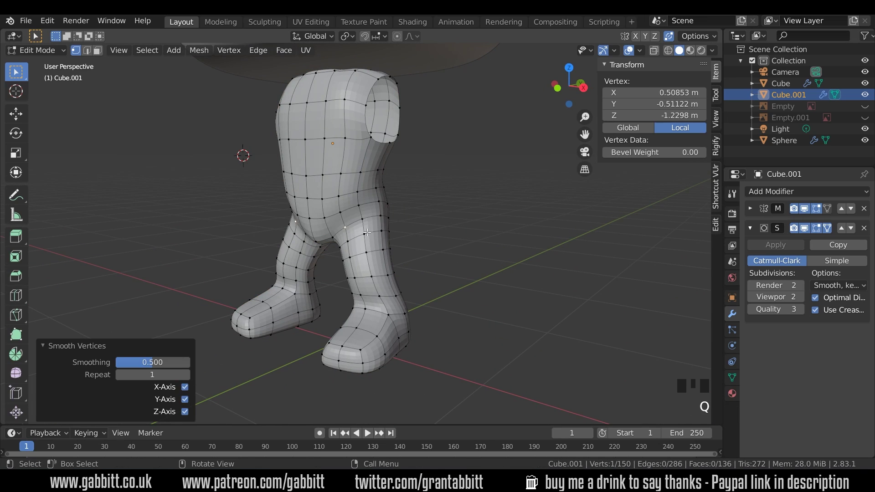
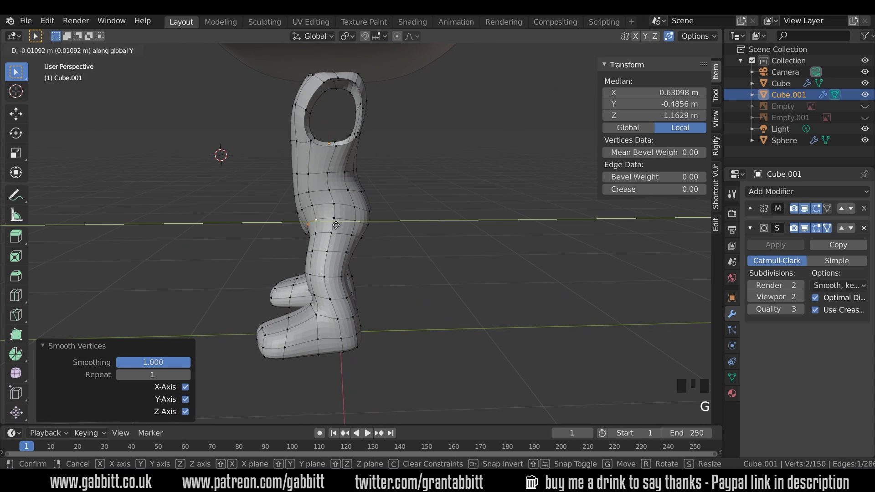
# Leave Edit Mode and view the whole figure with its legs from the side.
pyautogui.middleClick(324, 249)
pyautogui.press('Tab')
pyautogui.scroll(-3)
pyautogui.moveTo(419, 270); pyautogui.dragTo(351, 237)
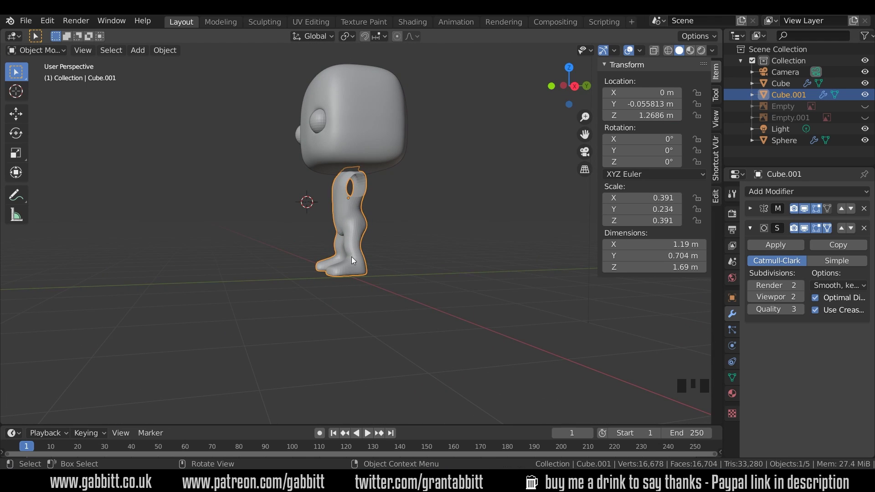
# Orbit around the finished rounded legs and feet from front and side.
pyautogui.moveTo(375, 275); pyautogui.dragTo(448, 316)
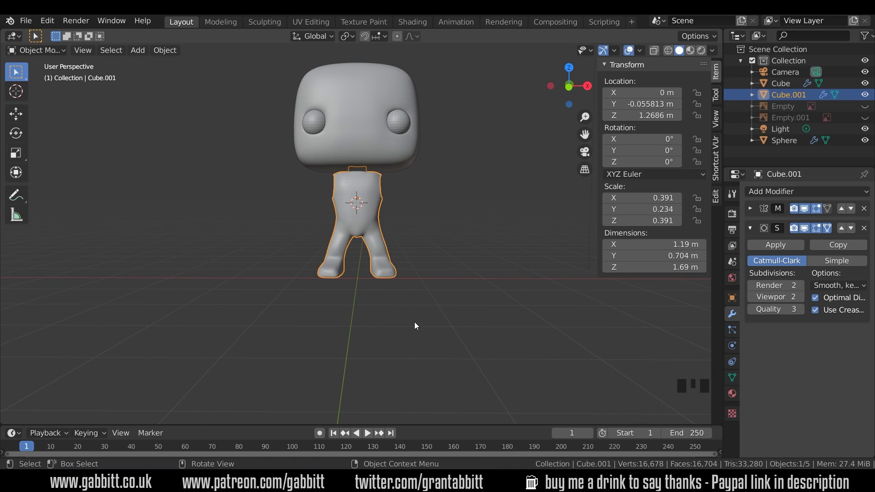
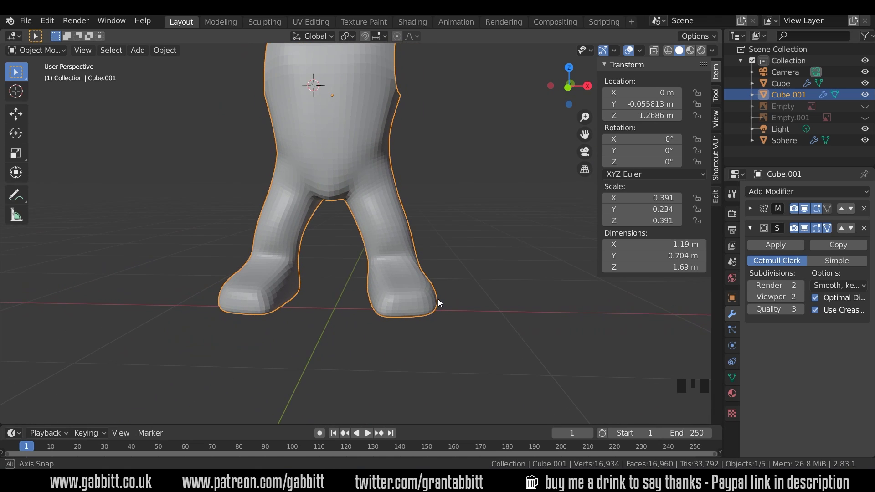
pyautogui.moveTo(414, 287); pyautogui.dragTo(466, 307)
pyautogui.moveTo(466, 308); pyautogui.dragTo(319, 266)
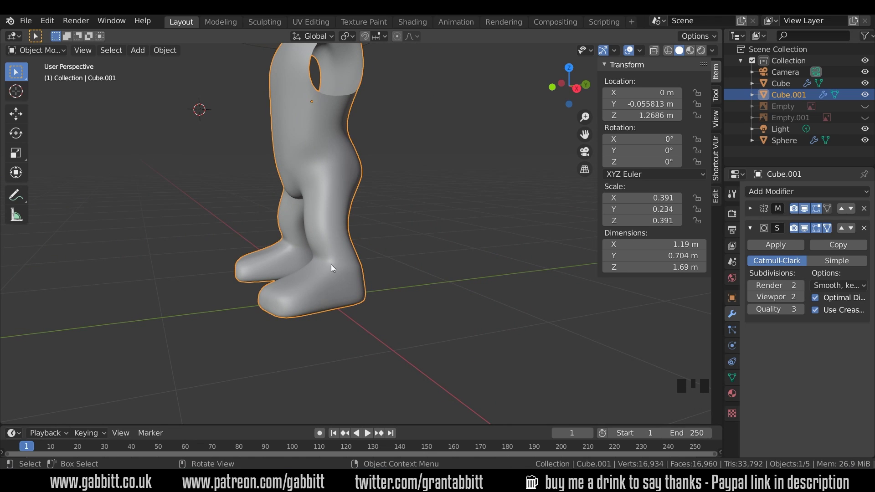